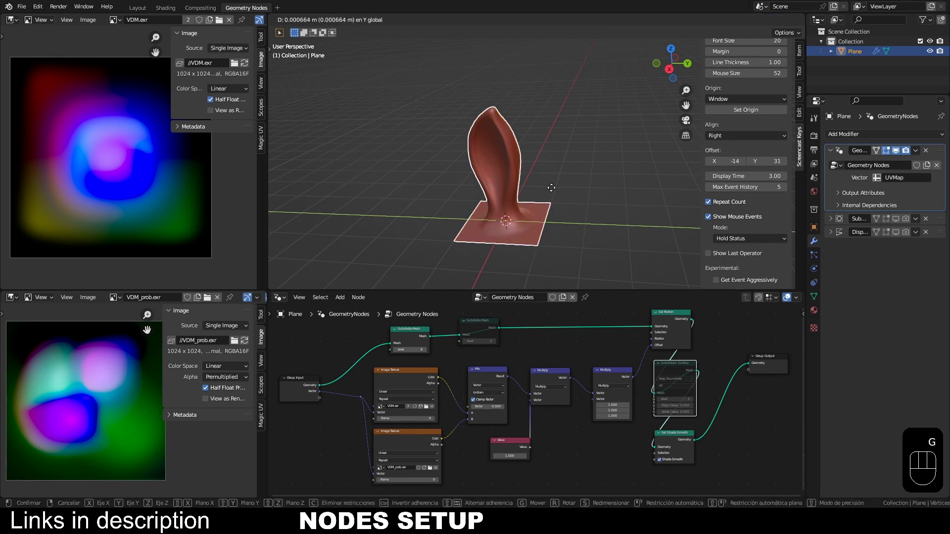
- Add a new mesh plane (Plane.001) beside the sculpted shape via Shift+A
{"action": "key", "text": "shift+a"}
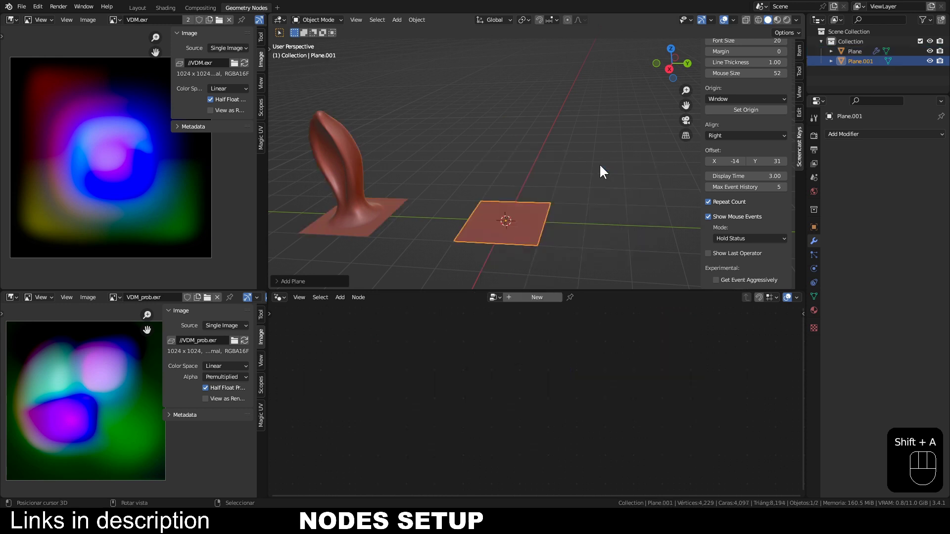
- Create a new Geometry Nodes tree on Plane.001
{"action": "left_click_drag", "start_coordinate": [524, 238], "coordinate": [529, 225]}
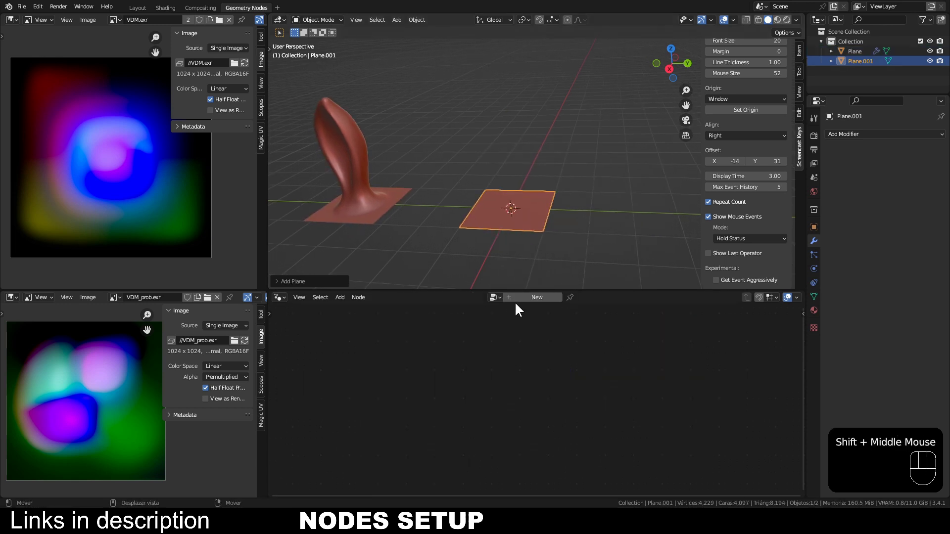
{"action": "left_click", "coordinate": [542, 304]}
{"action": "middle_click", "coordinate": [397, 380]}
- Insert a Set Position node on the link between Group Input and Group Output
{"action": "key", "text": "shift+a"}
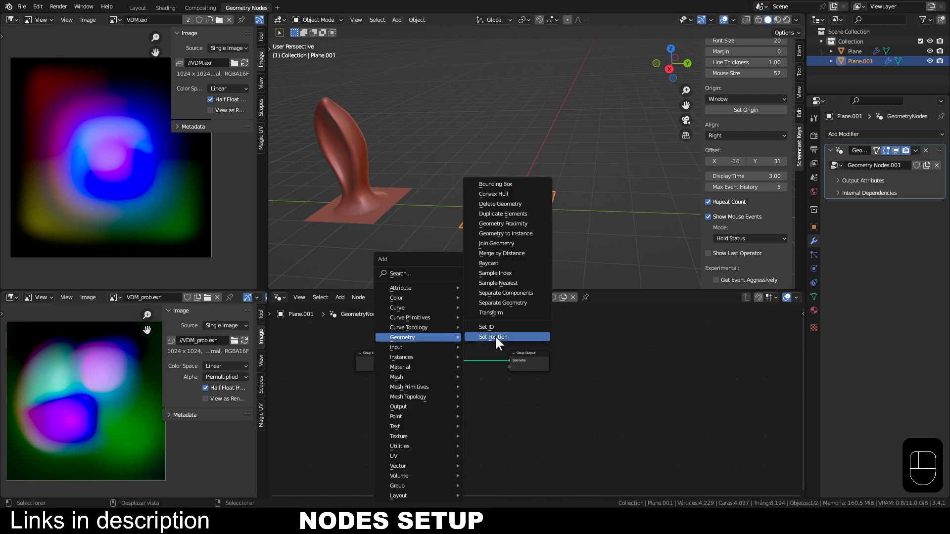
{"action": "left_click_drag", "start_coordinate": [534, 358], "coordinate": [594, 354]}
{"action": "left_click", "coordinate": [463, 350]}
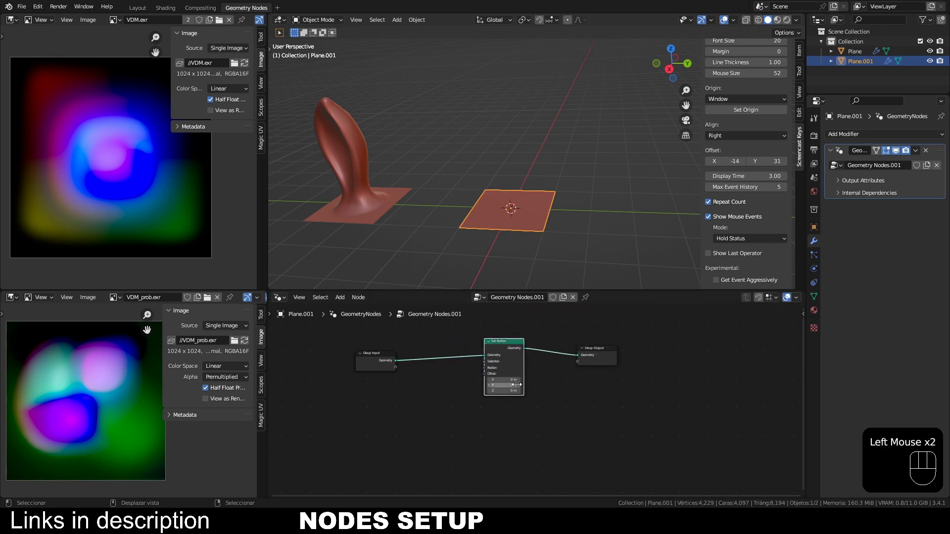
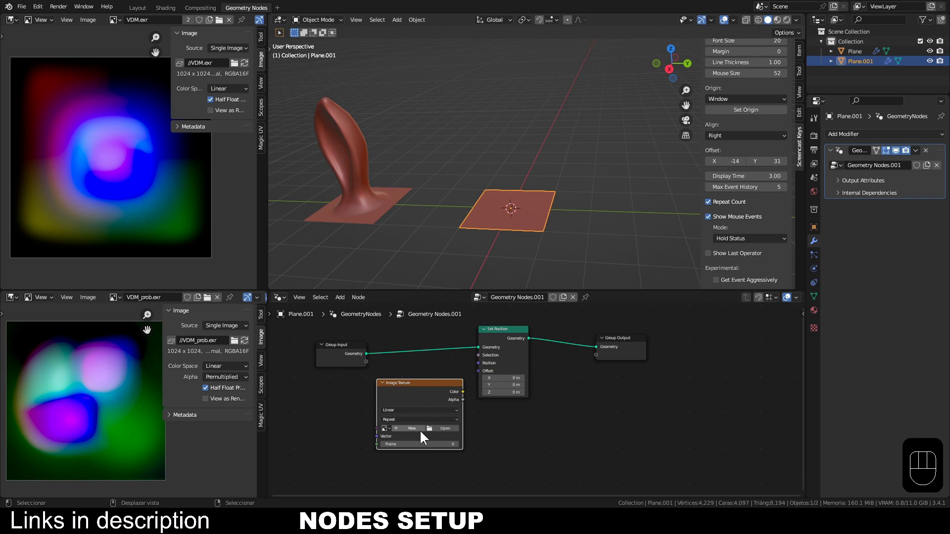
- Add an Image Texture loading VDM.exr, its Vector fed by a group input set to the UVMap attribute
{"action": "scroll", "scroll_direction": "up", "scroll_amount": 3}
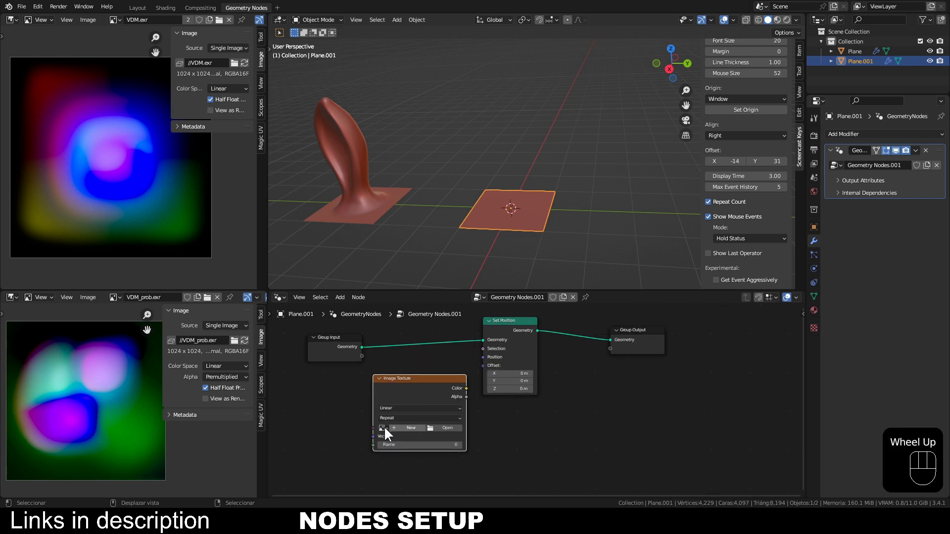
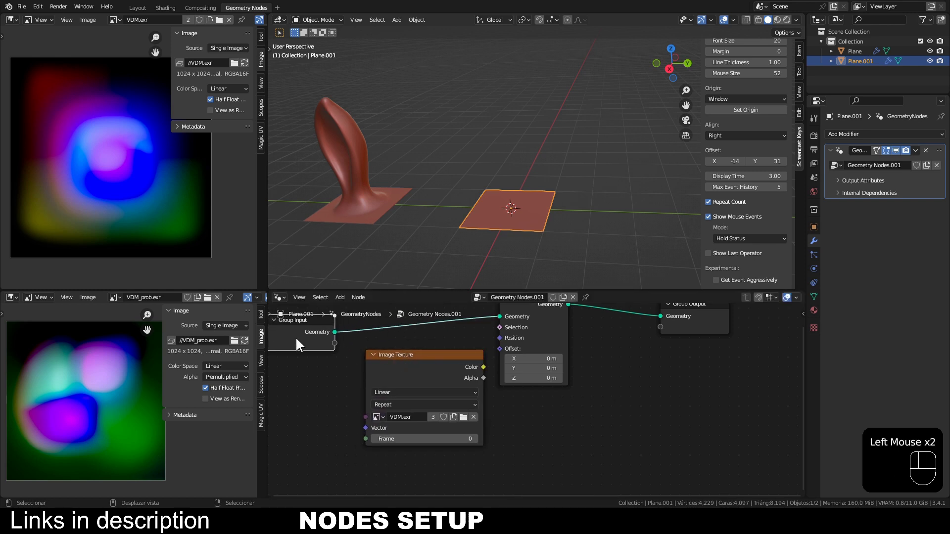
{"action": "left_click_drag", "start_coordinate": [421, 366], "coordinate": [392, 371]}
{"action": "left_click", "coordinate": [339, 348]}
{"action": "left_click_drag", "start_coordinate": [345, 354], "coordinate": [355, 439]}
{"action": "left_click_drag", "start_coordinate": [388, 377], "coordinate": [405, 370]}
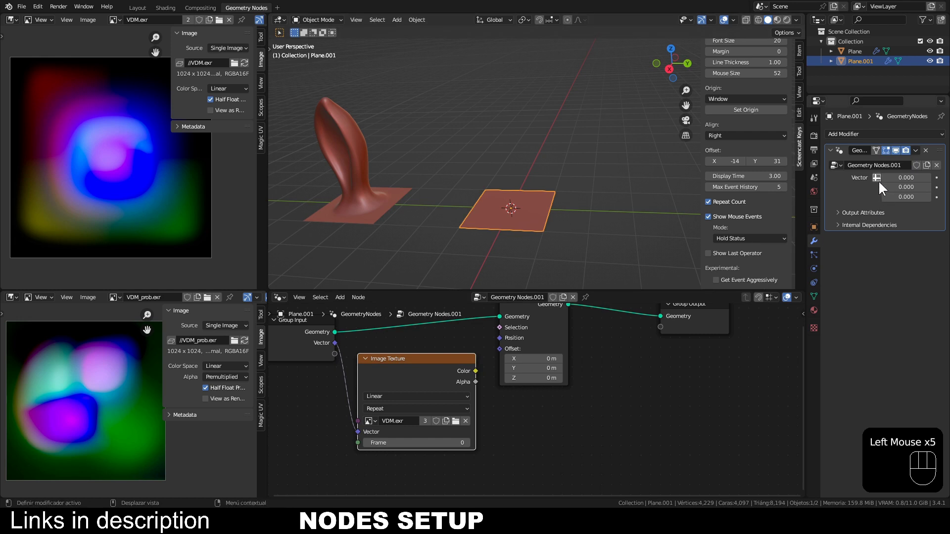
{"action": "left_click", "coordinate": [878, 180]}
{"action": "left_click_drag", "start_coordinate": [904, 184], "coordinate": [885, 221]}
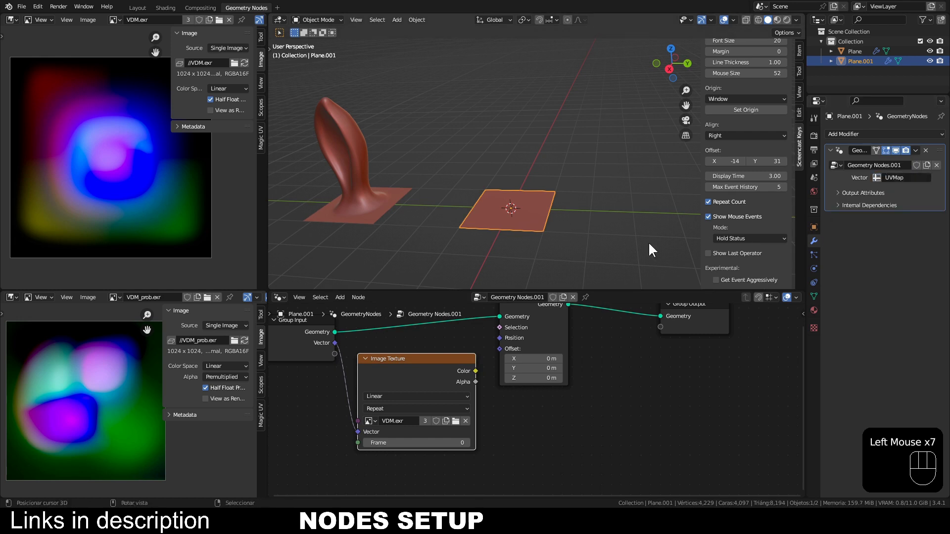
- Connect the texture's Color output to Set Position's Offset
{"action": "middle_click", "coordinate": [583, 410]}
{"action": "left_click_drag", "start_coordinate": [324, 350], "coordinate": [289, 356]}
{"action": "left_click_drag", "start_coordinate": [470, 383], "coordinate": [466, 403]}
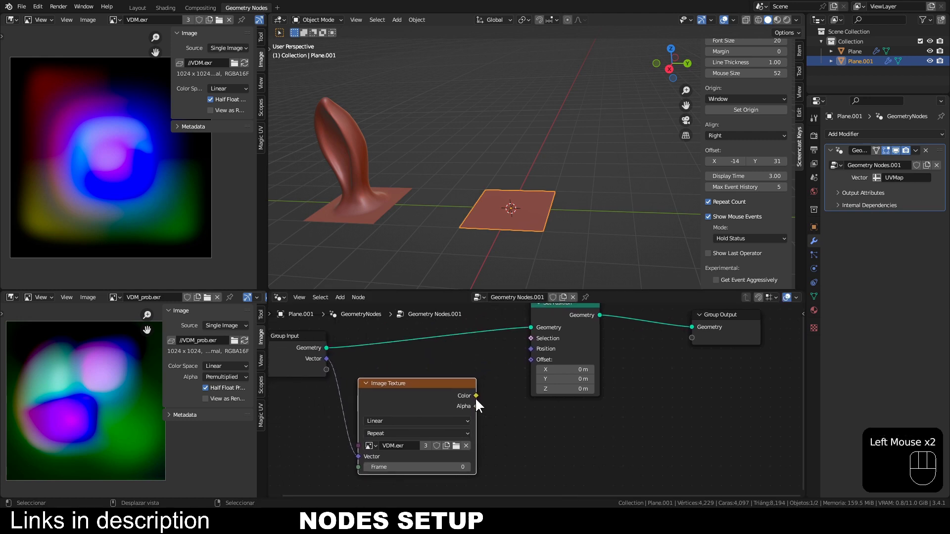
{"action": "left_click", "coordinate": [480, 403]}
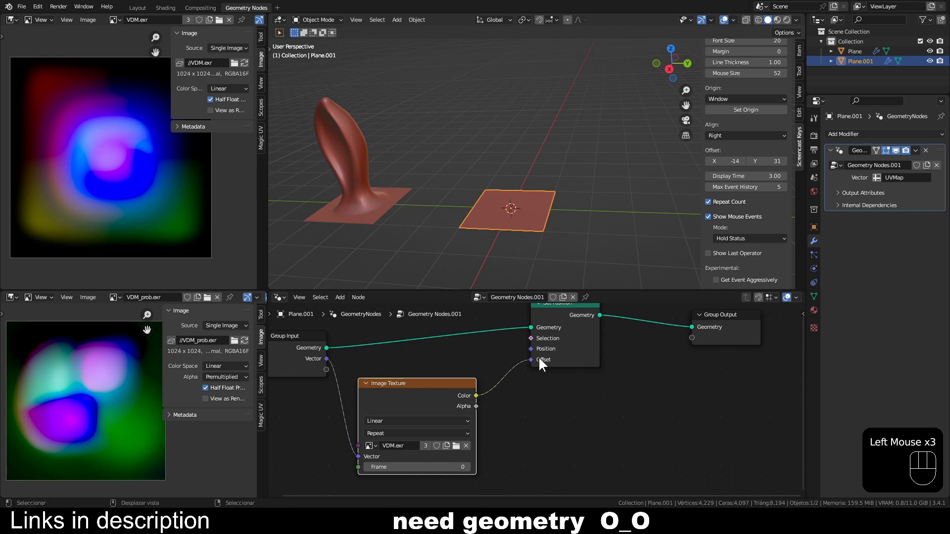
- Insert a Subdivide Mesh node at level 6 before Set Position so the plane takes the VDM shape
{"action": "middle_click", "coordinate": [564, 408]}
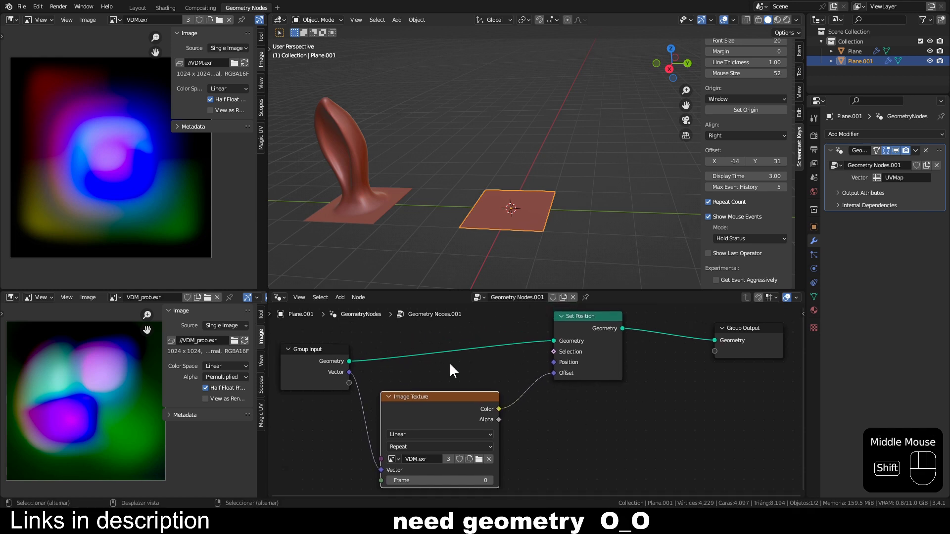
{"action": "key", "text": "shift+a"}
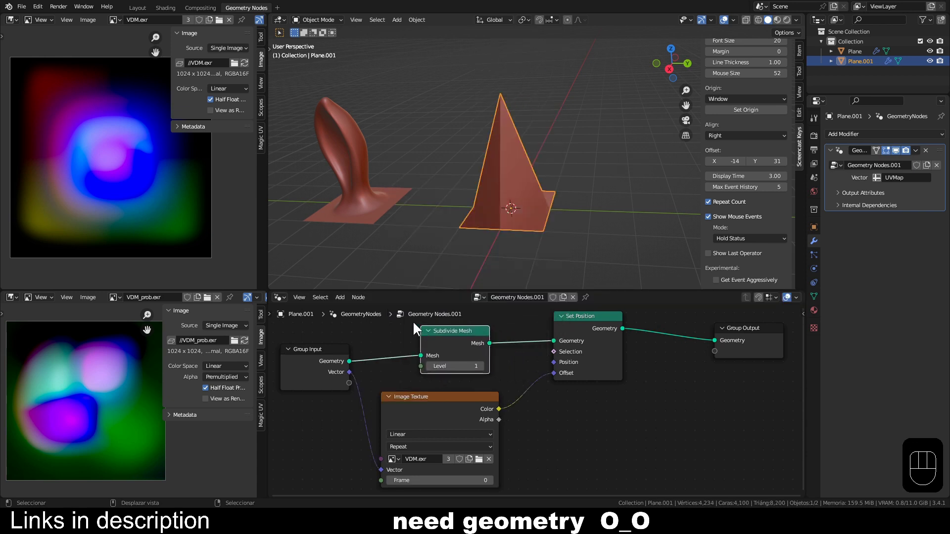
{"action": "left_click", "coordinate": [486, 369]}
{"action": "left_click", "coordinate": [485, 368]}
{"action": "left_click", "coordinate": [485, 368]}
{"action": "left_click", "coordinate": [486, 369]}
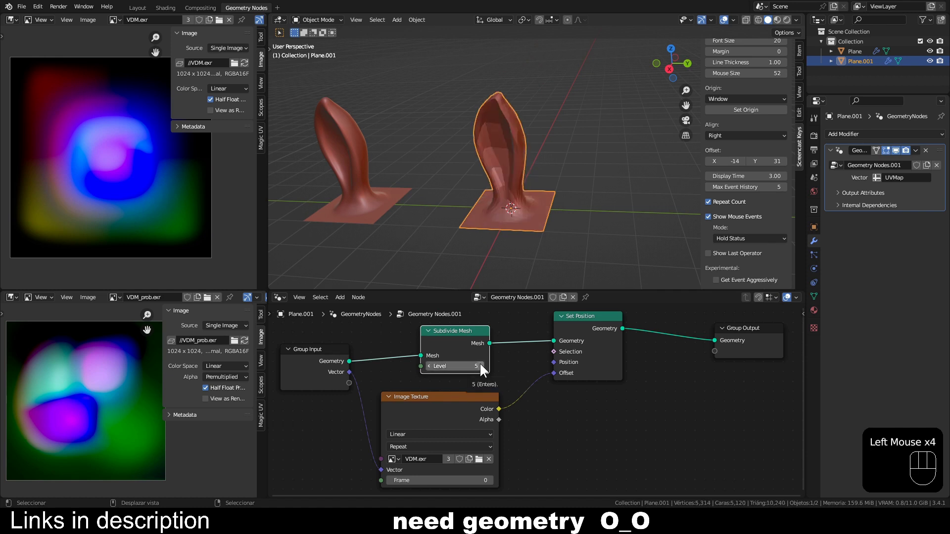
{"action": "left_click", "coordinate": [485, 369]}
{"action": "left_click_drag", "start_coordinate": [485, 129], "coordinate": [516, 146]}
{"action": "scroll", "scroll_direction": "down", "scroll_amount": 3}
{"action": "left_click_drag", "start_coordinate": [542, 221], "coordinate": [524, 192]}
{"action": "middle_click", "coordinate": [679, 384]}
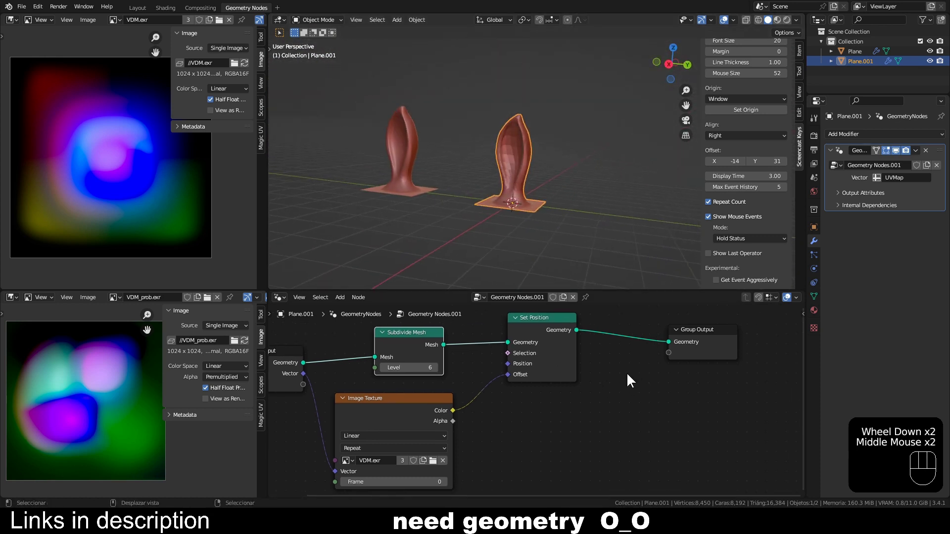
- Add a Set Shade Smooth node before Group Output, then start adding a Mix node
{"action": "key", "text": "shift+a"}
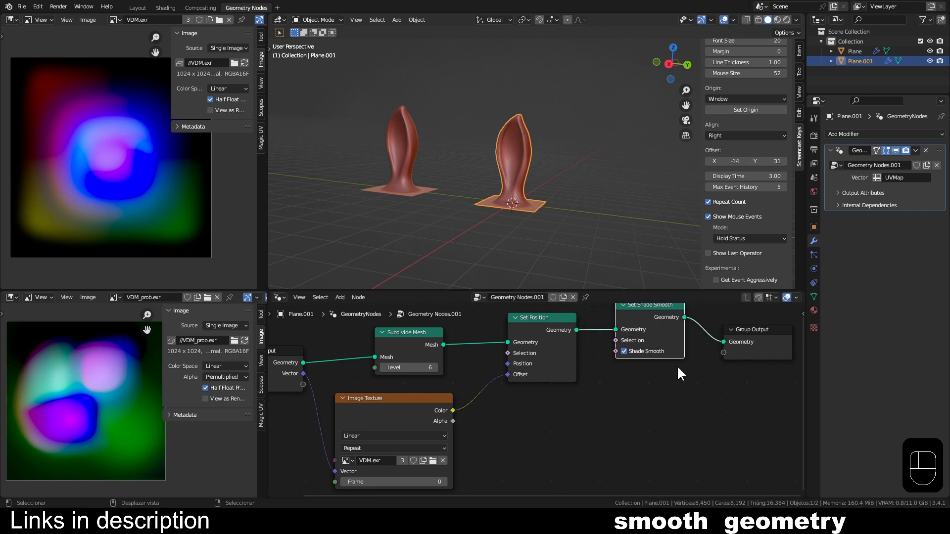
{"action": "key", "text": "shift+a"}
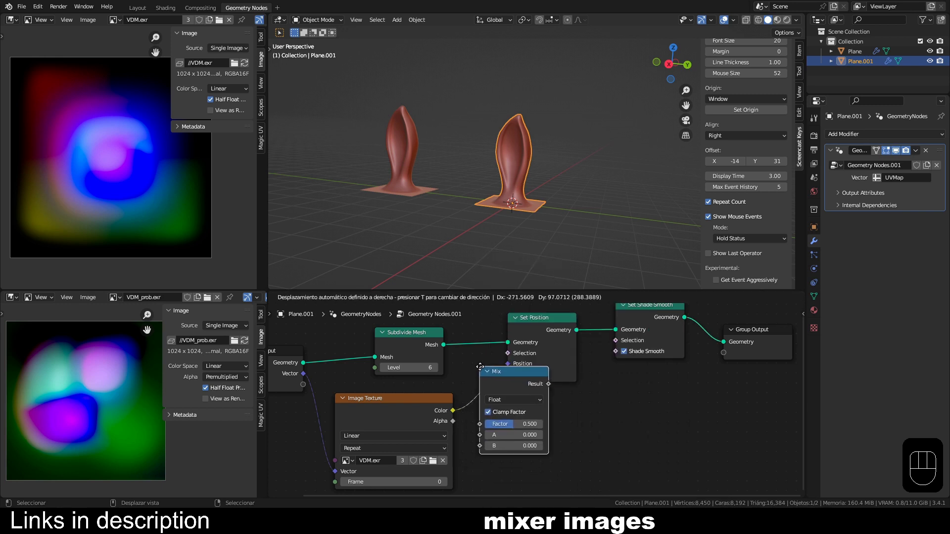
- Insert the Mix node into the offset link and switch it to Vector mode
{"action": "left_click_drag", "start_coordinate": [560, 439], "coordinate": [552, 461]}
{"action": "left_click_drag", "start_coordinate": [548, 420], "coordinate": [514, 374]}
{"action": "middle_click", "coordinate": [454, 451]}
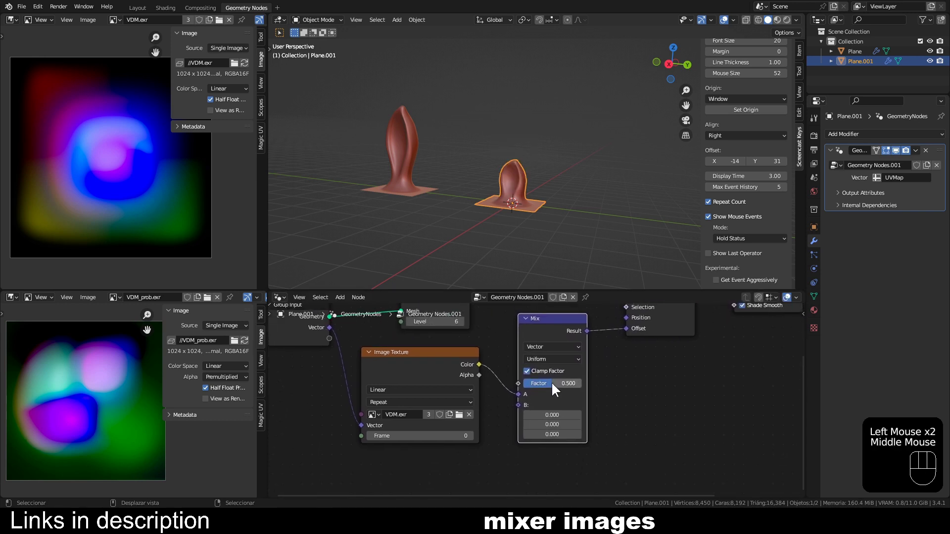
{"action": "left_click_drag", "start_coordinate": [557, 388], "coordinate": [573, 388]}
{"action": "left_click", "coordinate": [415, 368]}
- Duplicate the Image Texture below the first, share the UVMap vector and load VDM_prob.exr
{"action": "key", "text": "shift+d"}
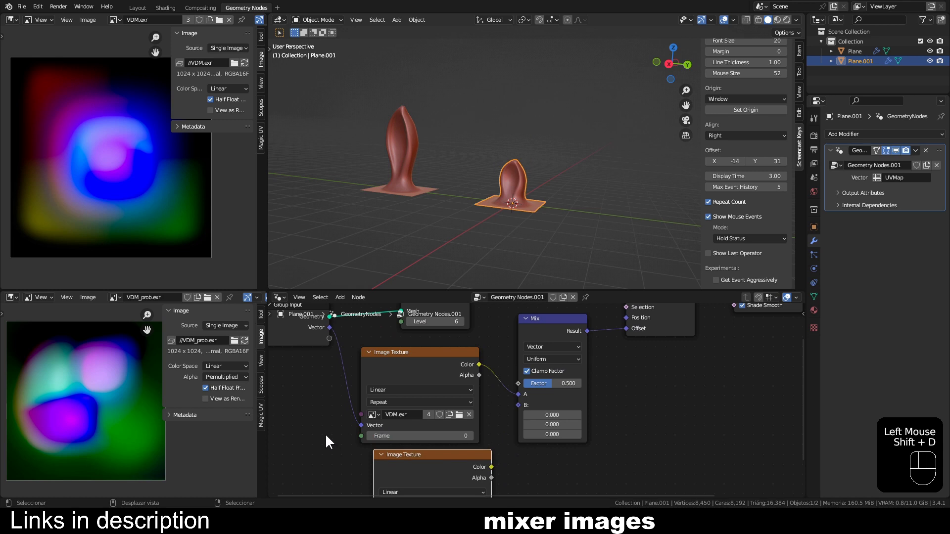
{"action": "scroll", "scroll_direction": "down", "scroll_amount": 3}
{"action": "middle_click", "coordinate": [372, 406]}
{"action": "scroll", "scroll_direction": "down", "scroll_amount": 3}
{"action": "left_click", "coordinate": [405, 327]}
{"action": "left_click_drag", "start_coordinate": [416, 339], "coordinate": [435, 462]}
{"action": "left_click_drag", "start_coordinate": [465, 416], "coordinate": [424, 459]}
{"action": "scroll", "scroll_direction": "up", "scroll_amount": 3}
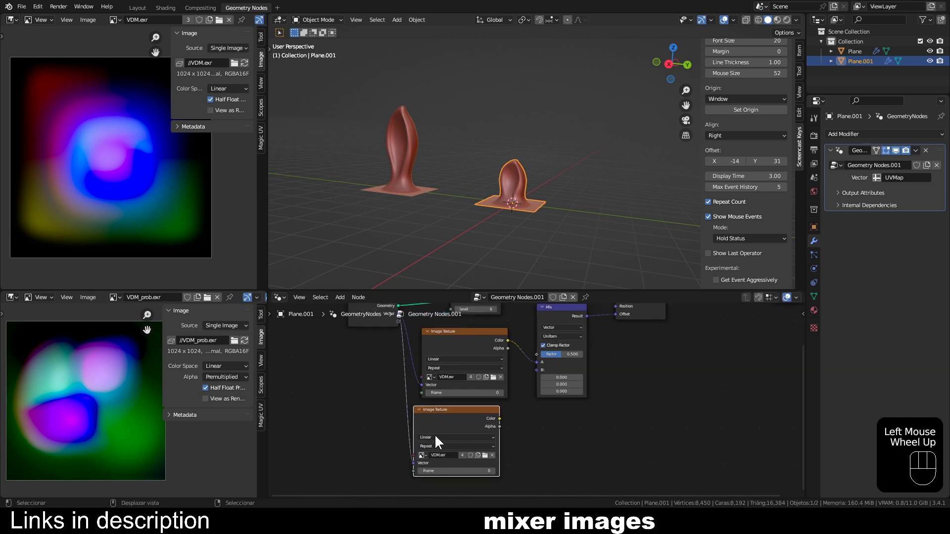
{"action": "middle_click", "coordinate": [510, 406]}
{"action": "scroll", "scroll_direction": "up", "scroll_amount": 3}
{"action": "left_click_drag", "start_coordinate": [446, 437], "coordinate": [466, 373]}
{"action": "left_click", "coordinate": [420, 465]}
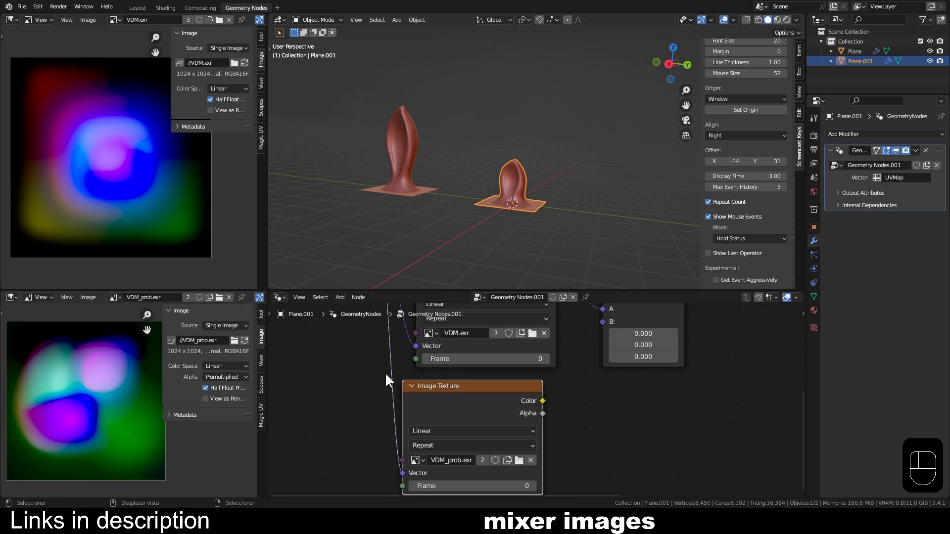
- Feed the second texture's Color into Mix input B and push the factor fully toward it
{"action": "left_click_drag", "start_coordinate": [599, 401], "coordinate": [475, 446]}
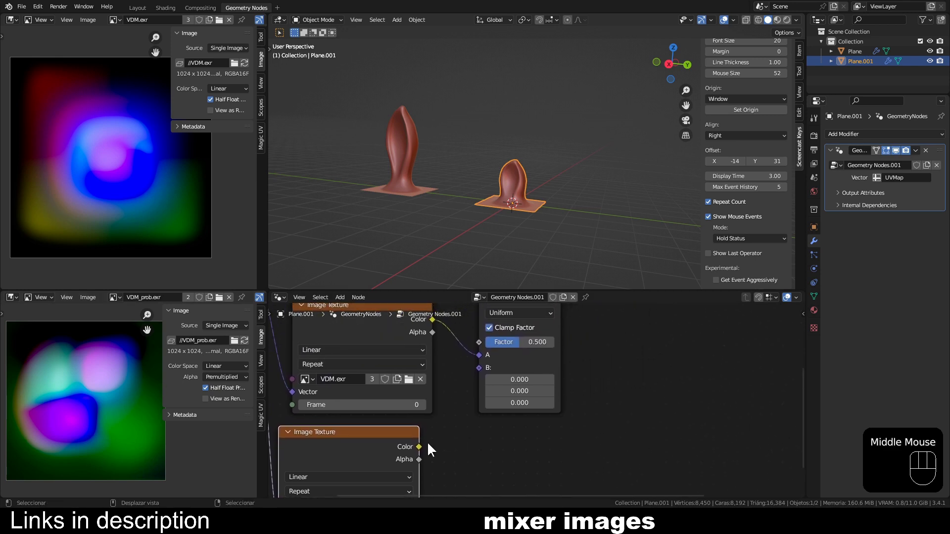
{"action": "left_click_drag", "start_coordinate": [420, 450], "coordinate": [495, 371]}
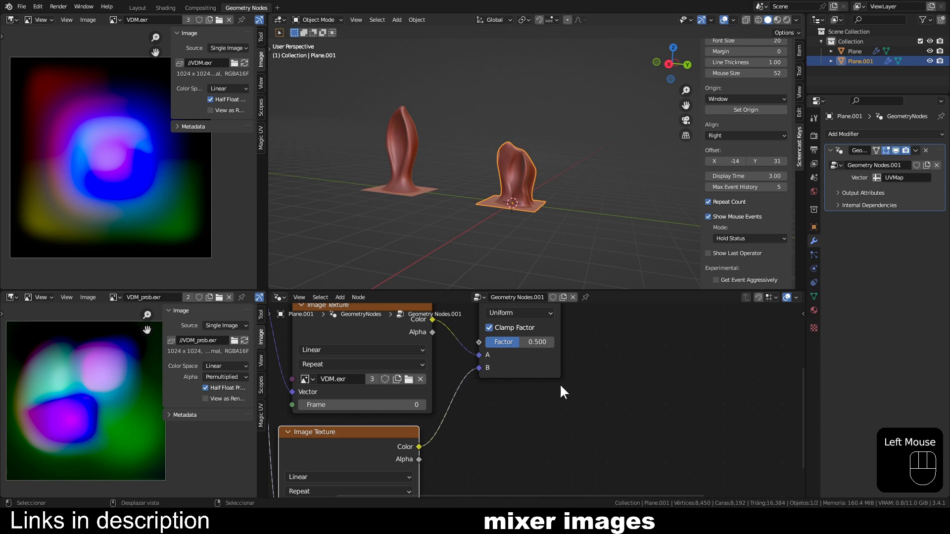
{"action": "middle_click", "coordinate": [599, 355]}
{"action": "left_click_drag", "start_coordinate": [514, 419], "coordinate": [572, 419]}
{"action": "left_click_drag", "start_coordinate": [647, 377], "coordinate": [595, 426]}
{"action": "scroll", "scroll_direction": "down", "scroll_amount": 3}
{"action": "middle_click", "coordinate": [625, 390]}
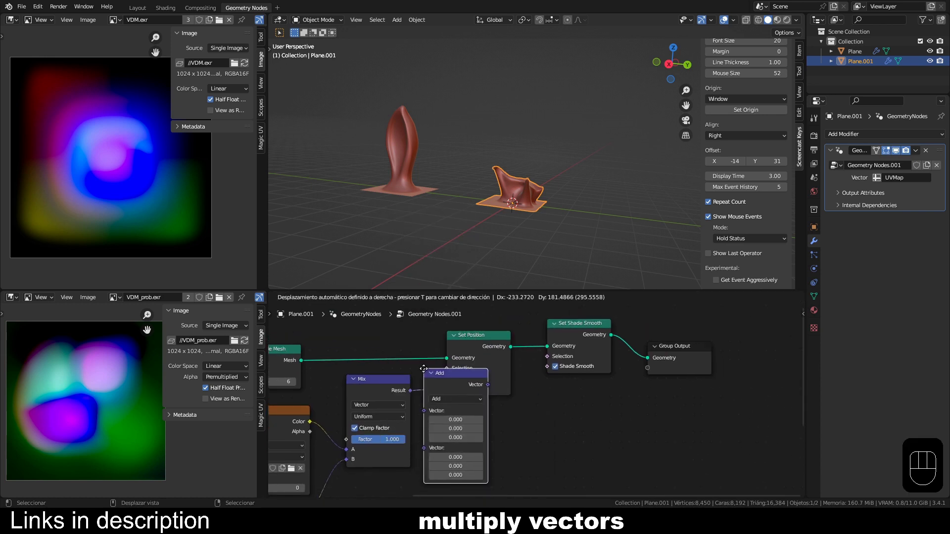
- Insert the Vector Math node between Mix and Set Position's Offset
{"action": "left_click_drag", "start_coordinate": [490, 400], "coordinate": [486, 369]}
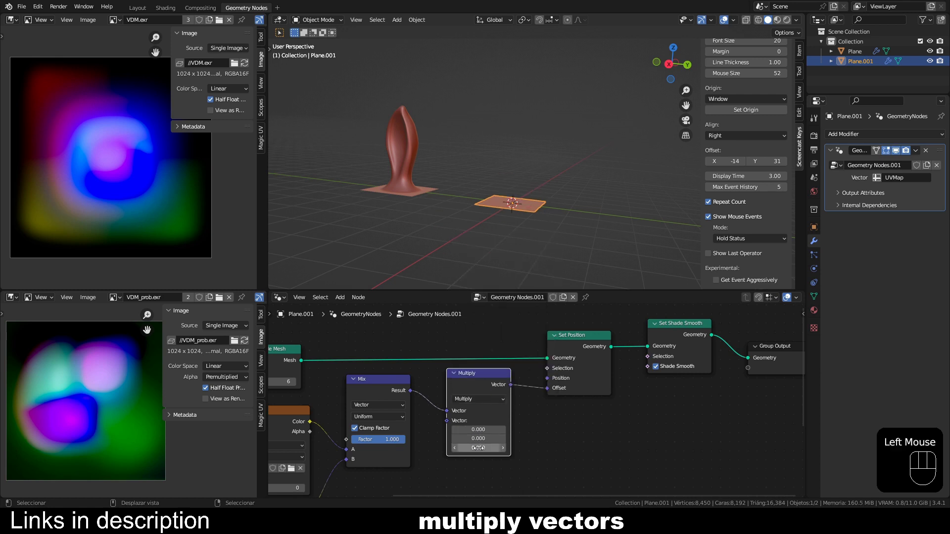
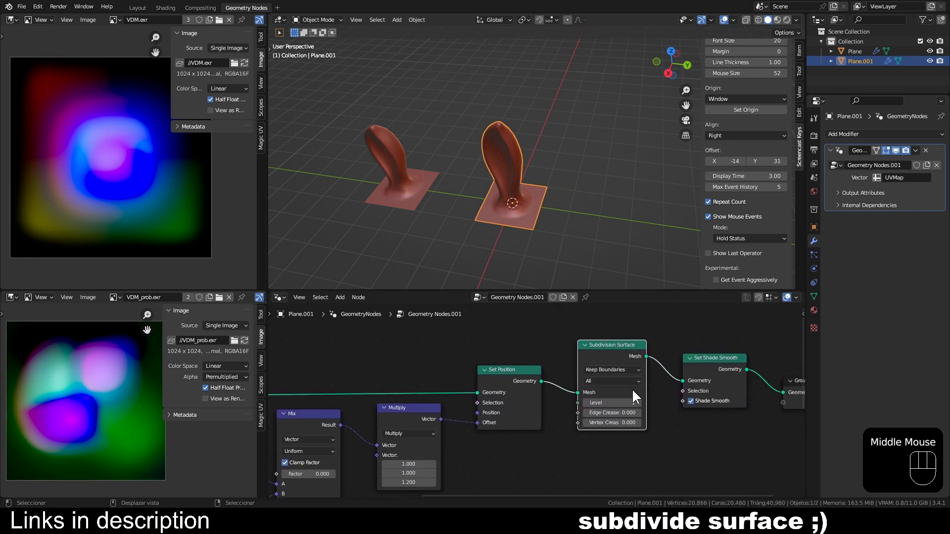
- Test Subdivision Surface at level 3 and vary Subdivide Mesh, restoring it to 6
{"action": "scroll", "scroll_direction": "up", "scroll_amount": 3}
{"action": "scroll", "scroll_direction": "up", "scroll_amount": 3}
{"action": "left_click_drag", "start_coordinate": [529, 221], "coordinate": [554, 191]}
{"action": "left_click_drag", "start_coordinate": [425, 344], "coordinate": [549, 330]}
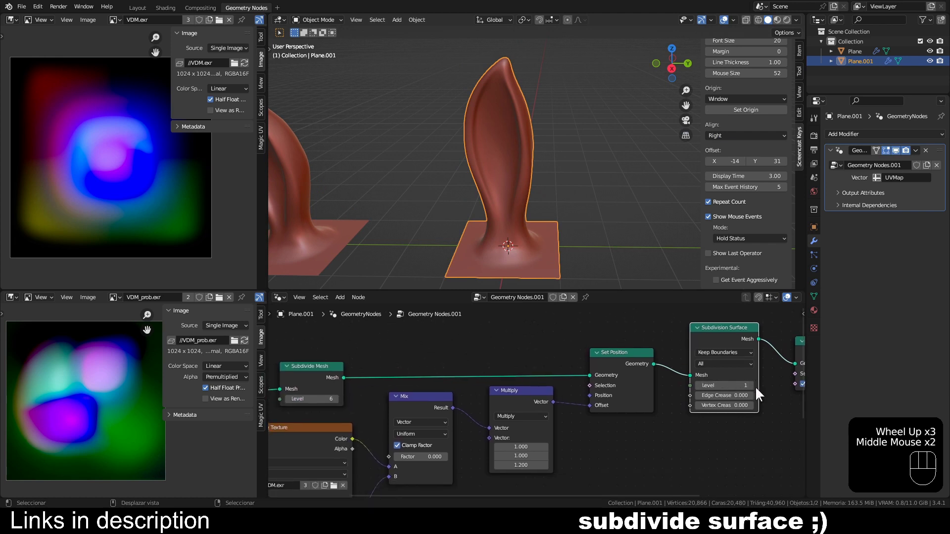
{"action": "left_click", "coordinate": [757, 390]}
{"action": "left_click", "coordinate": [756, 391]}
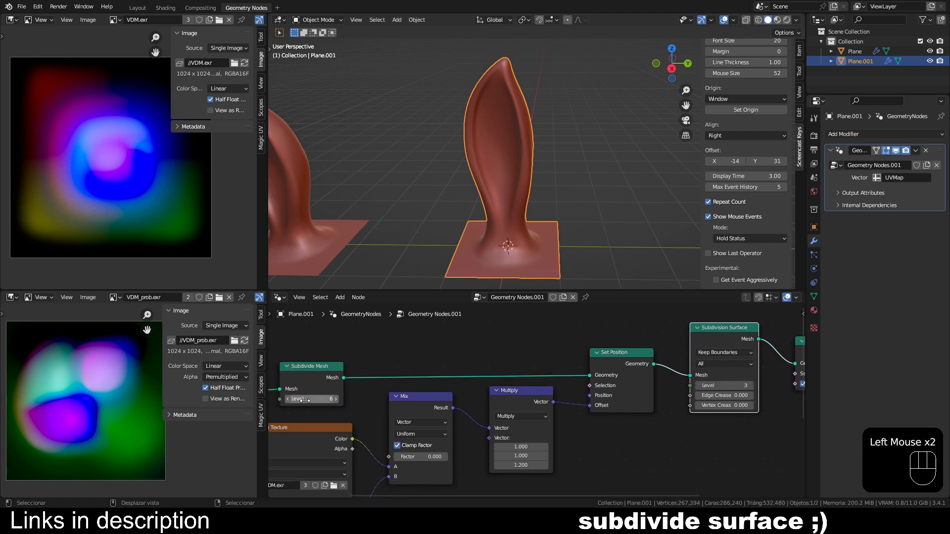
{"action": "double_click", "coordinate": [293, 403]}
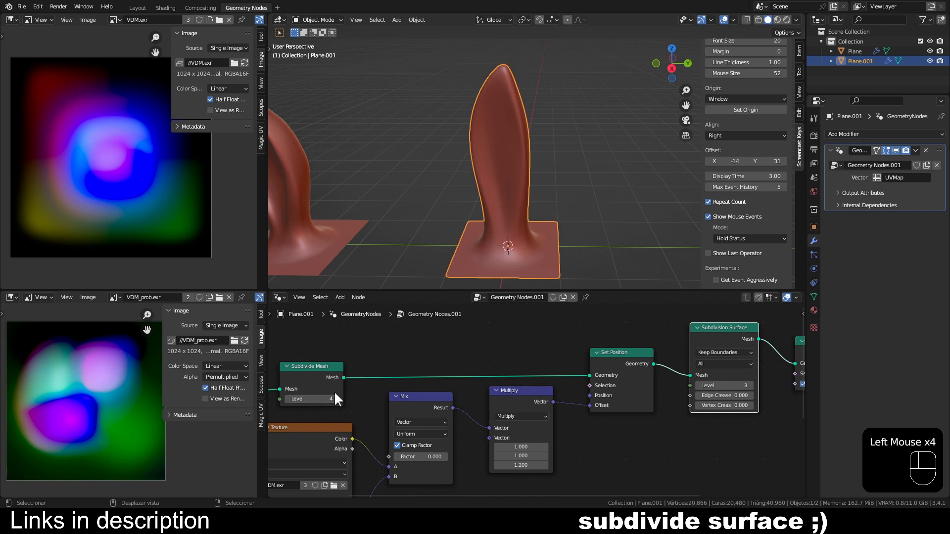
{"action": "left_click", "coordinate": [340, 401]}
{"action": "left_click", "coordinate": [342, 401]}
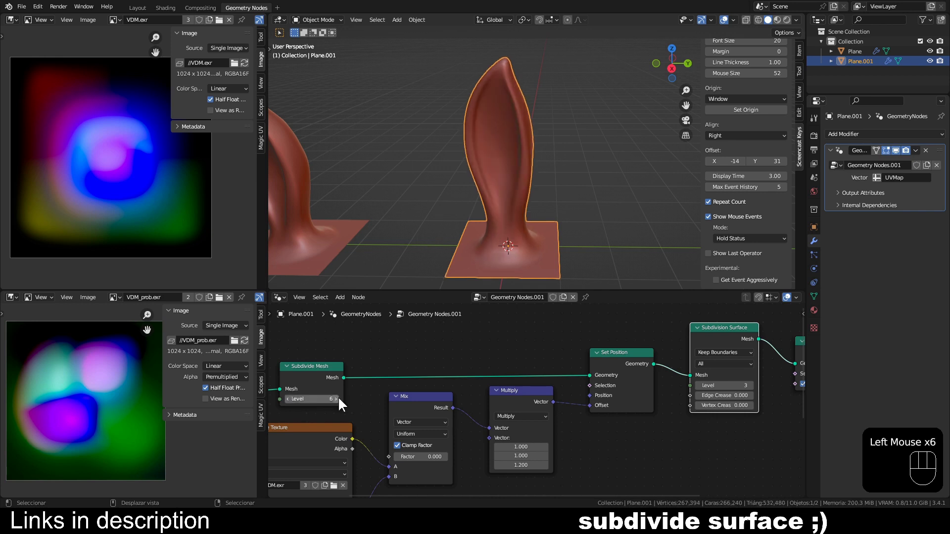
- Lower the Subdivision Surface node back to level 1
{"action": "left_click", "coordinate": [713, 339]}
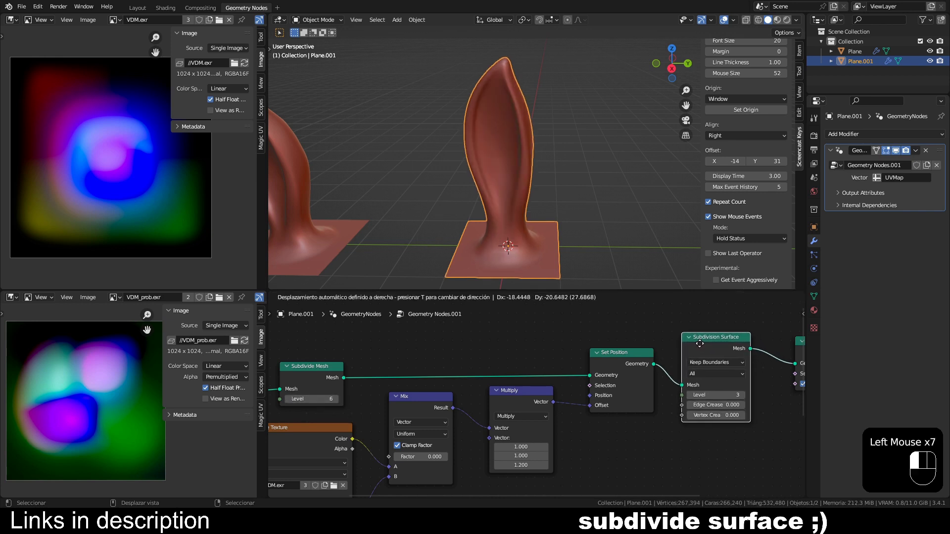
{"action": "left_click", "coordinate": [690, 397]}
{"action": "left_click", "coordinate": [690, 397]}
{"action": "left_click", "coordinate": [712, 348]}
- Mute Subdivision Surface and insert a duplicated level-1 Subdivide Mesh before Set Position
{"action": "key", "text": "m"}
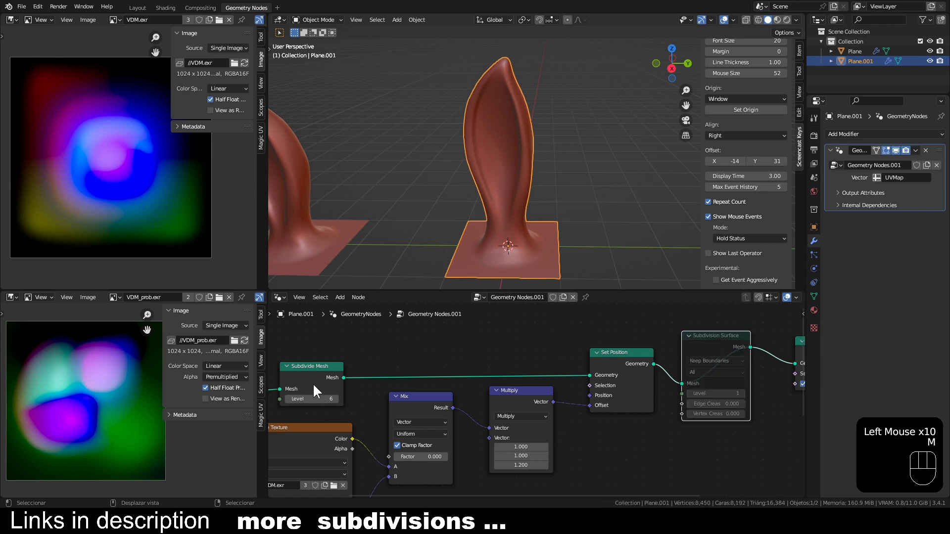
{"action": "left_click", "coordinate": [312, 384]}
{"action": "key", "text": "shift+d"}
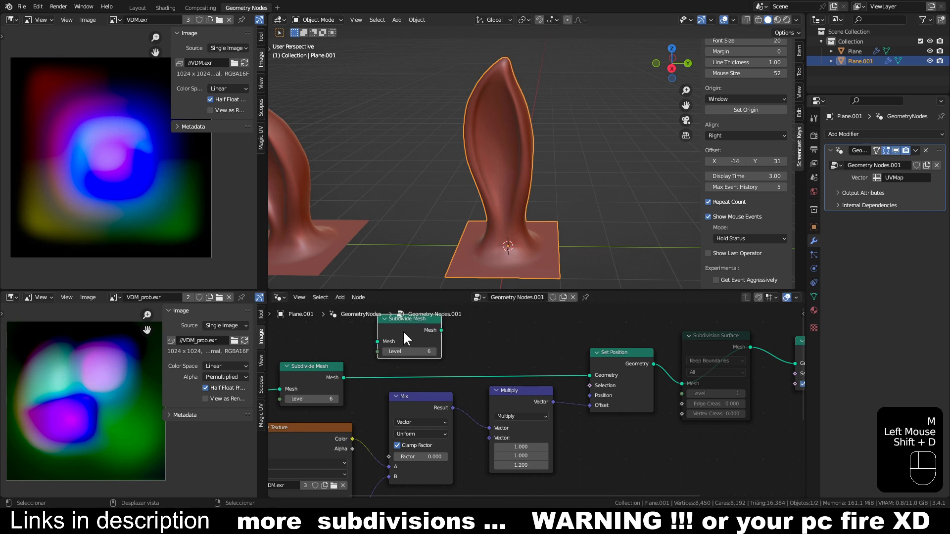
{"action": "left_click", "coordinate": [391, 357]}
{"action": "double_click", "coordinate": [391, 357]}
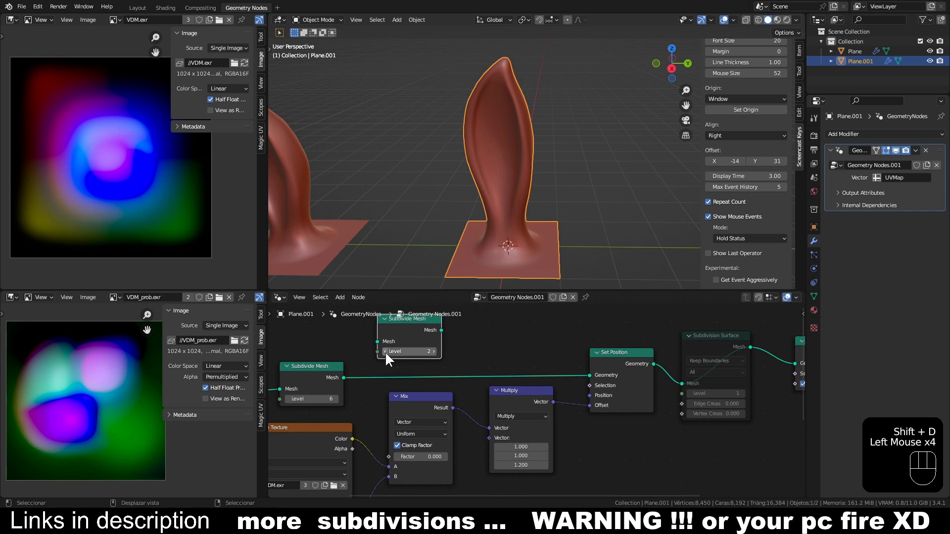
{"action": "left_click", "coordinate": [390, 358]}
{"action": "left_click_drag", "start_coordinate": [416, 331], "coordinate": [420, 357]}
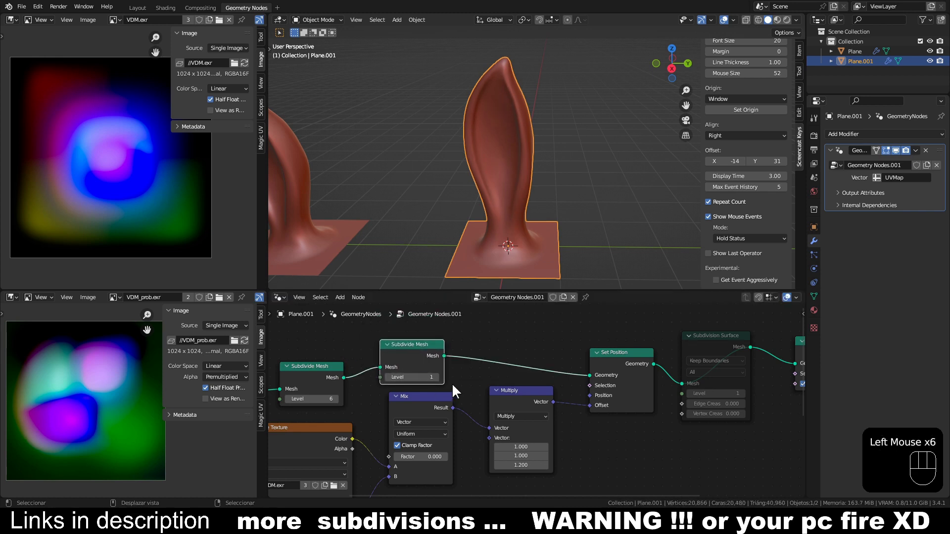
- Try the copied Subdivide Mesh at level 3 in wireframe, then return it to level 1
{"action": "key", "text": "shift+z"}
{"action": "double_click", "coordinate": [440, 383]}
{"action": "scroll", "scroll_direction": "up", "scroll_amount": 3}
{"action": "scroll", "scroll_direction": "up", "scroll_amount": 3}
{"action": "left_click_drag", "start_coordinate": [468, 197], "coordinate": [506, 219]}
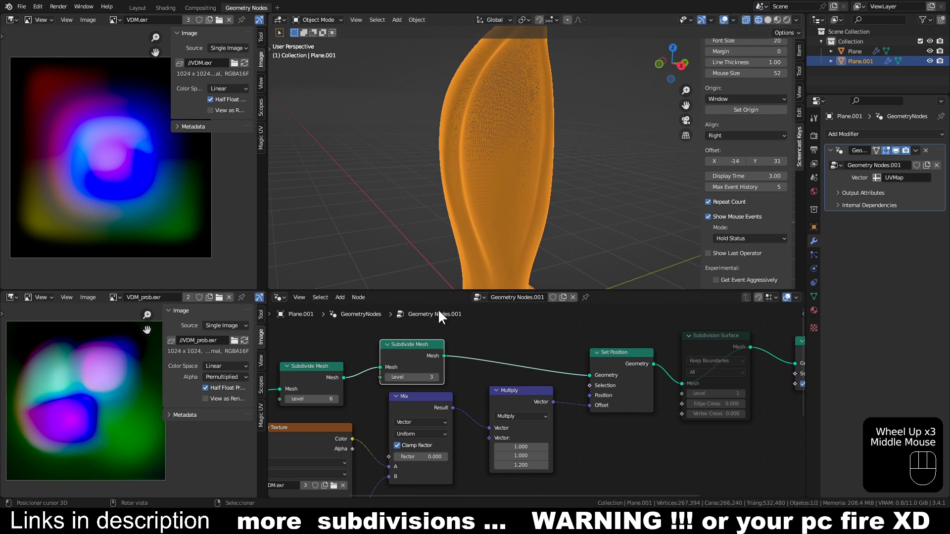
{"action": "double_click", "coordinate": [393, 380]}
{"action": "key", "text": "shift+z"}
{"action": "left_click_drag", "start_coordinate": [613, 137], "coordinate": [545, 156]}
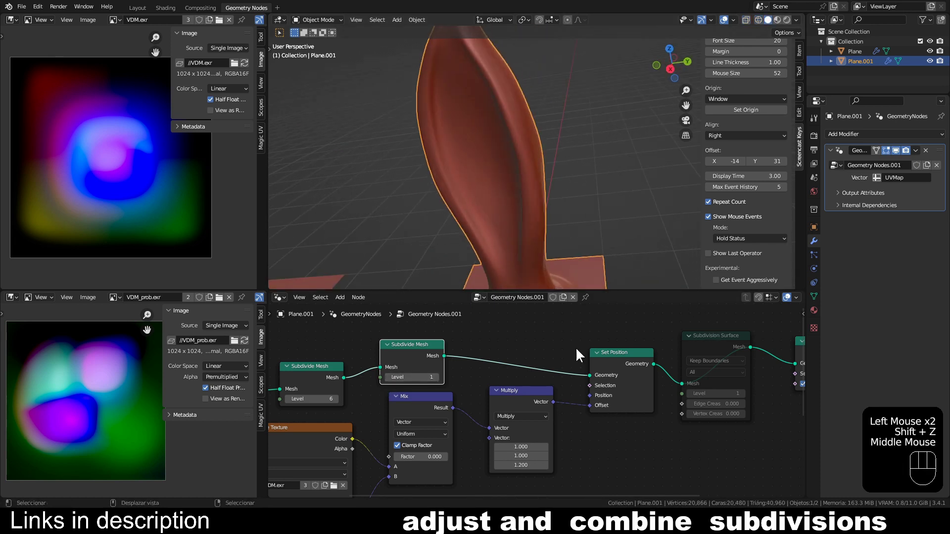
- Mute the copied Subdivide Mesh, re-enable Subdivision Surface at level 1 and check the wireframe
{"action": "left_click", "coordinate": [414, 358]}
{"action": "key", "text": "m"}
{"action": "left_click", "coordinate": [730, 349]}
{"action": "key", "text": "m"}
{"action": "key", "text": "shift+z"}
{"action": "left_click_drag", "start_coordinate": [513, 182], "coordinate": [578, 162]}
{"action": "left_click", "coordinate": [746, 397]}
{"action": "left_click", "coordinate": [692, 398]}
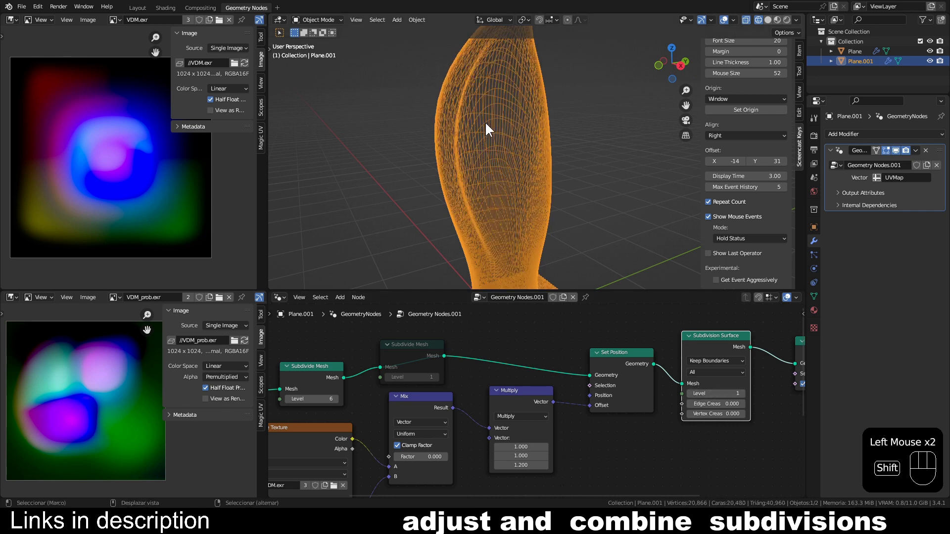
{"action": "key", "text": "shift+z"}
{"action": "left_click_drag", "start_coordinate": [577, 193], "coordinate": [545, 205]}
{"action": "scroll", "scroll_direction": "down", "scroll_amount": 3}
{"action": "left_click_drag", "start_coordinate": [547, 208], "coordinate": [526, 173]}
- Expose the multiply vector and mix factor as modifier inputs, setting 1.22, 0.66, 1.27 and 0.98
{"action": "middle_click", "coordinate": [453, 399]}
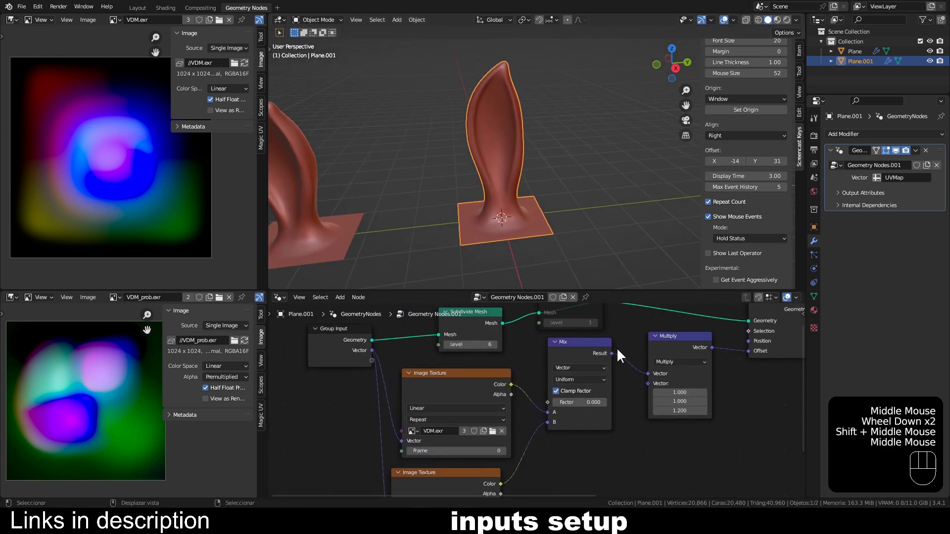
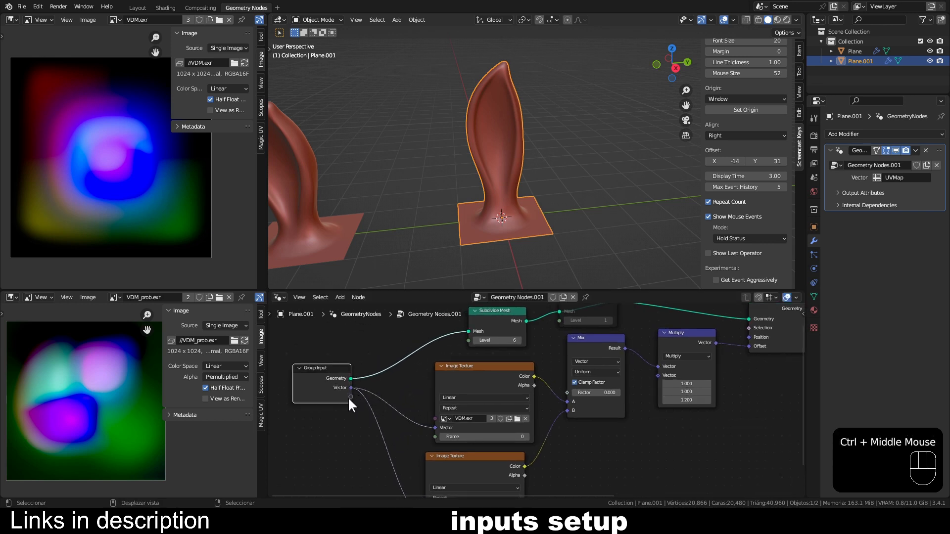
{"action": "left_click_drag", "start_coordinate": [355, 403], "coordinate": [665, 379]}
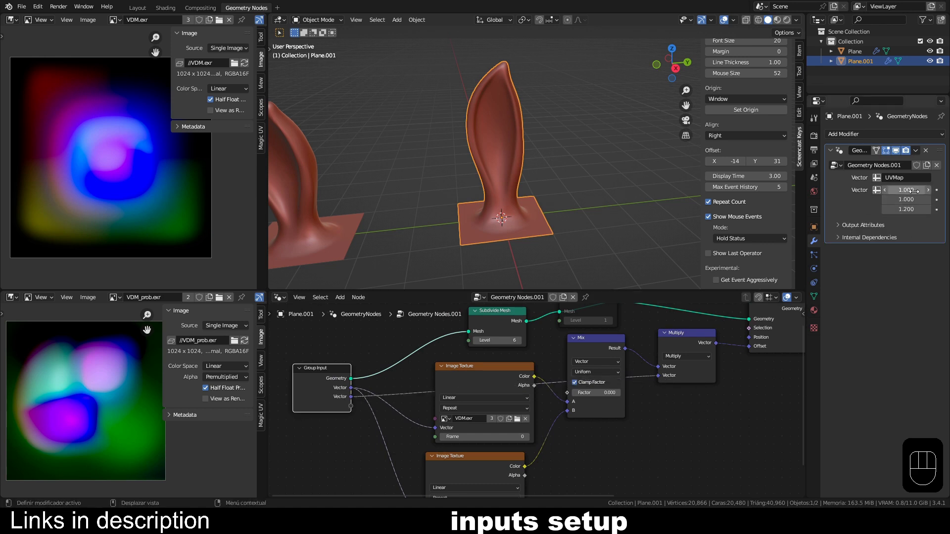
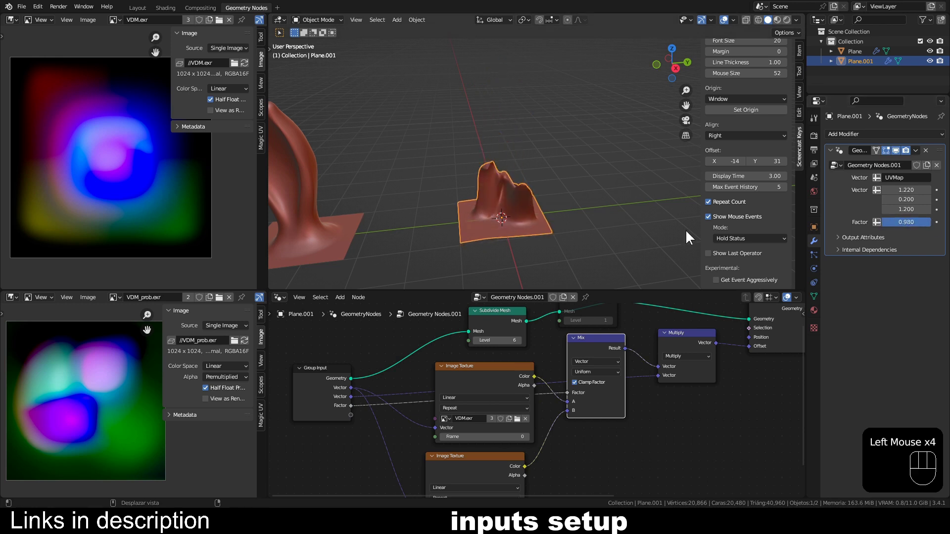
{"action": "left_click_drag", "start_coordinate": [598, 178], "coordinate": [483, 206]}
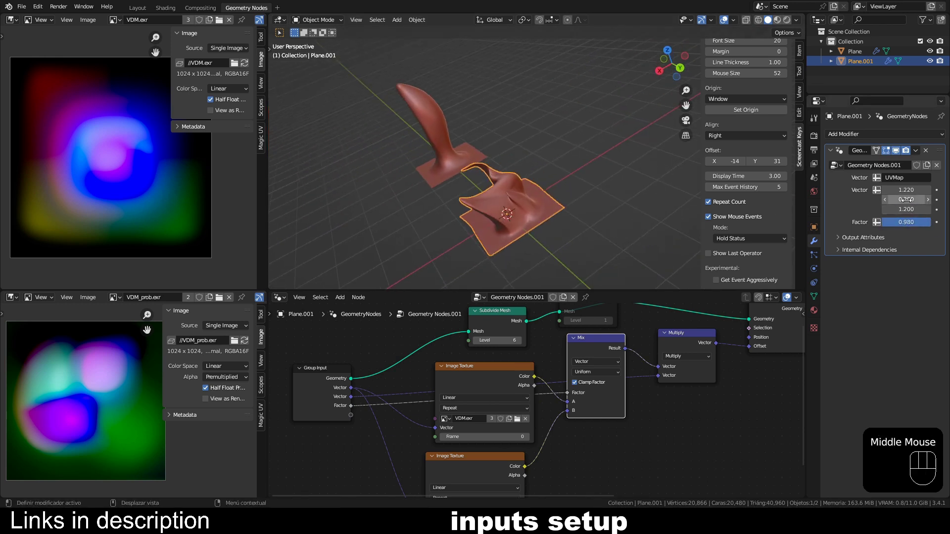